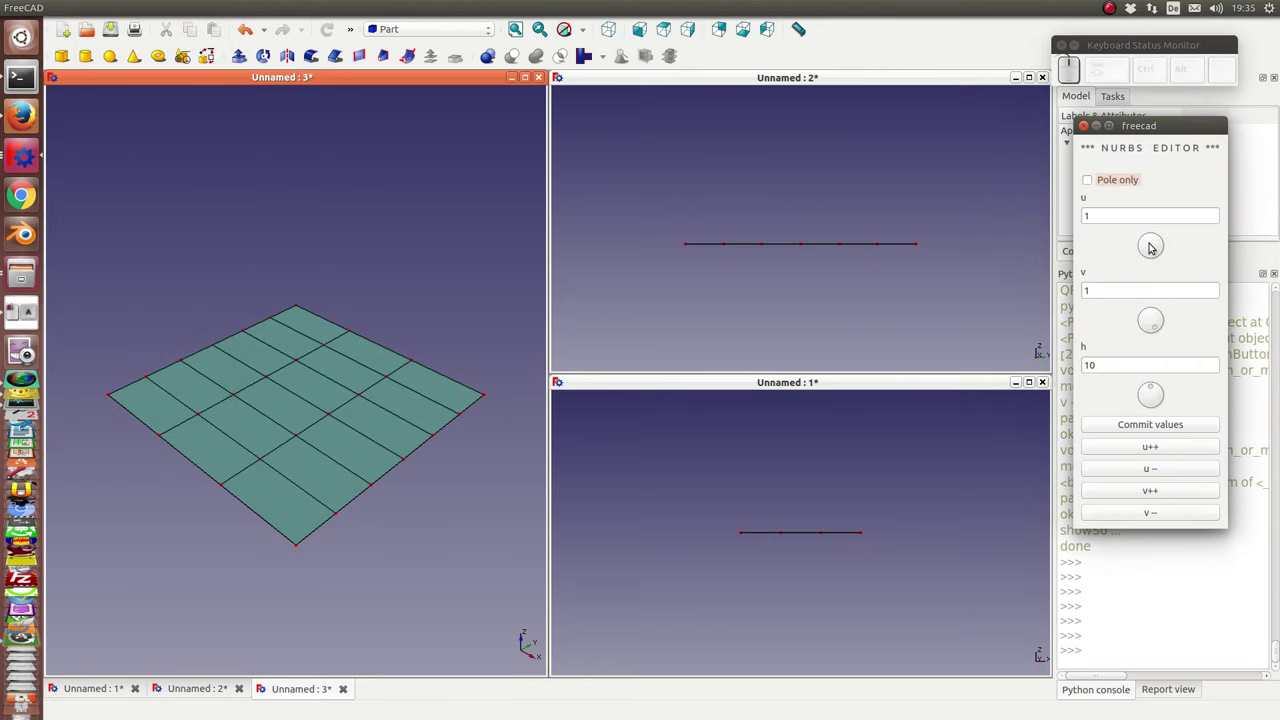
# - Raise the pole at u=2, v=4 to height 58, forming a tall peak
pyautogui.click(1153, 245)
pyautogui.click(1153, 314)
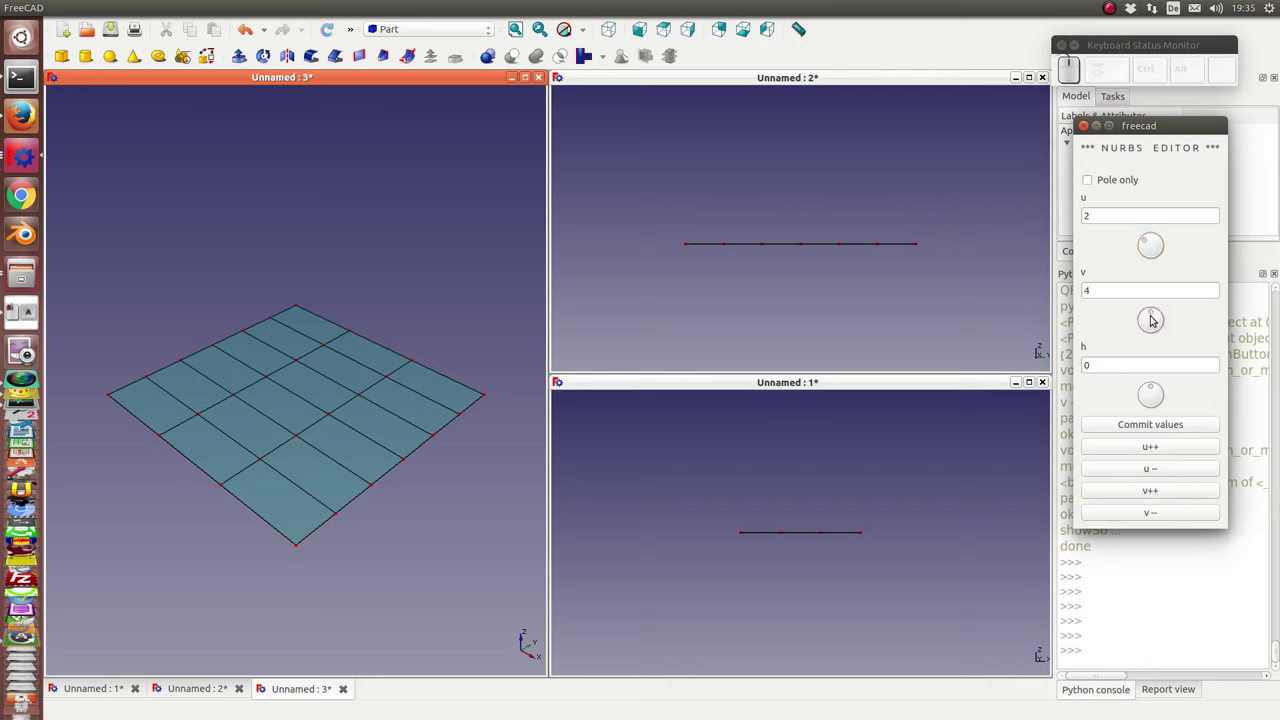
pyautogui.moveTo(1153, 383); pyautogui.dragTo(1165, 391)
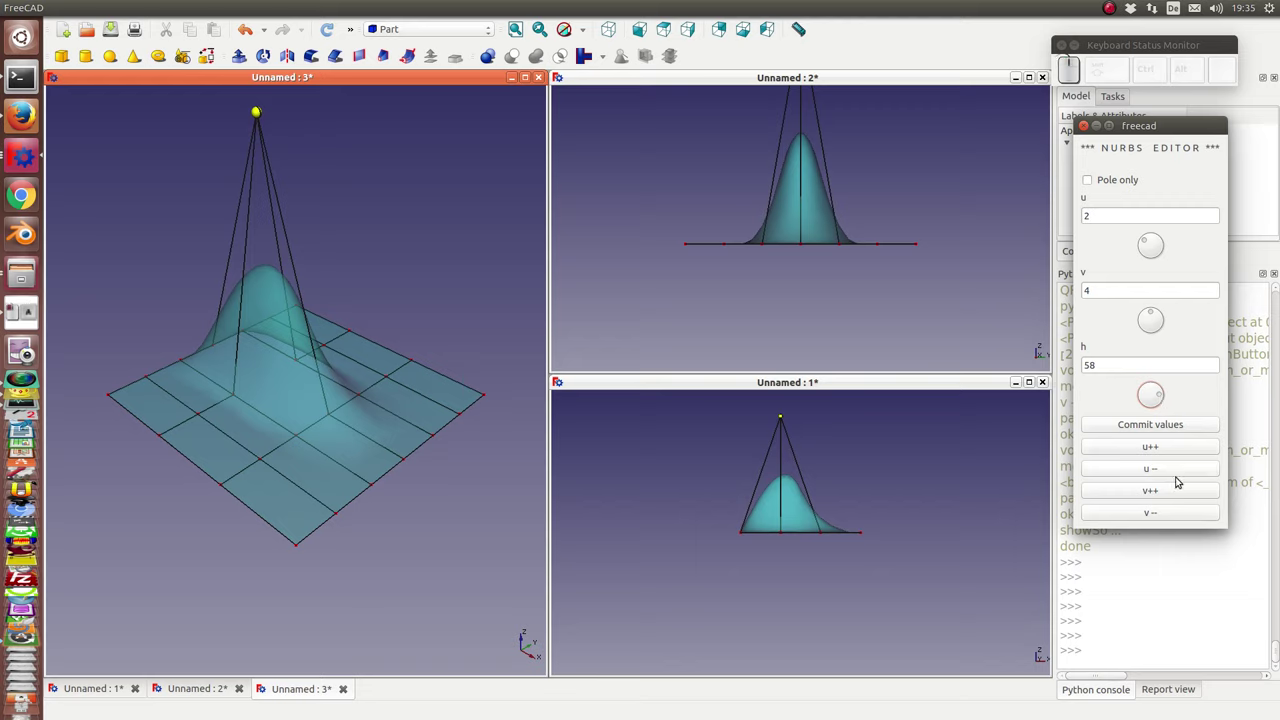
# - Step along v to the pole at v=6 and lower it to -55, forming a dip
pyautogui.click(1175, 495)
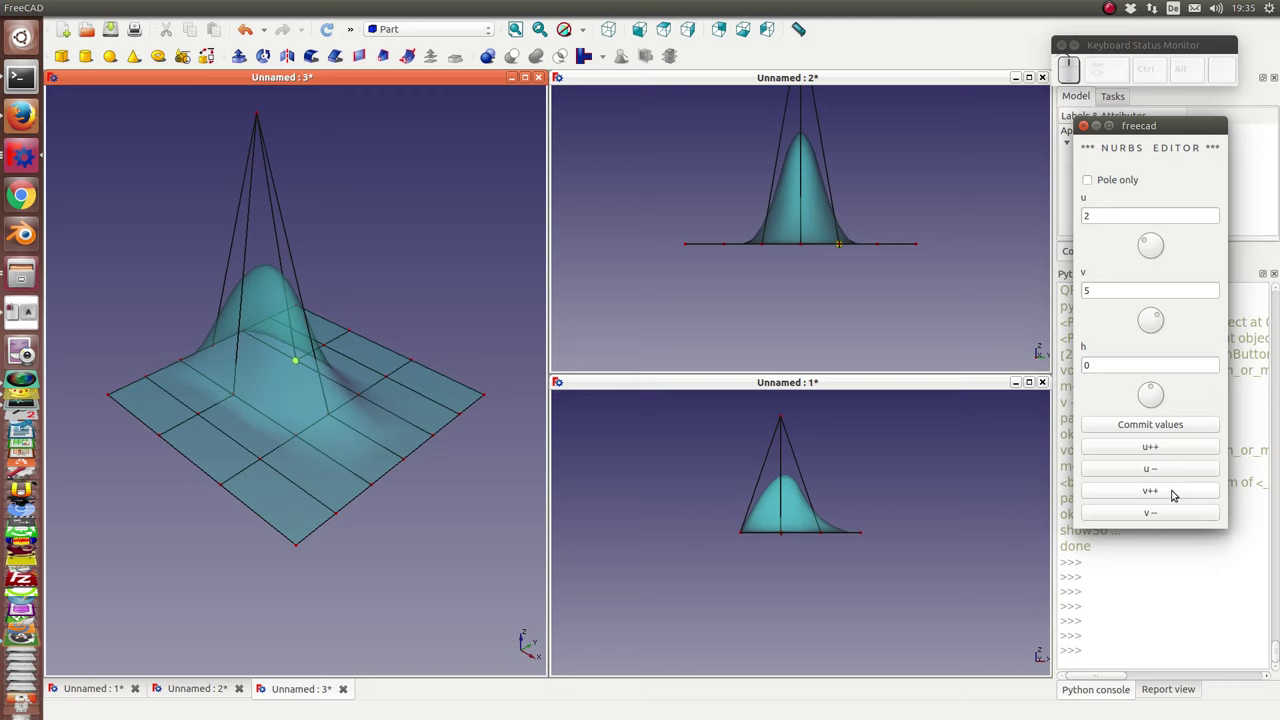
pyautogui.click(1175, 495)
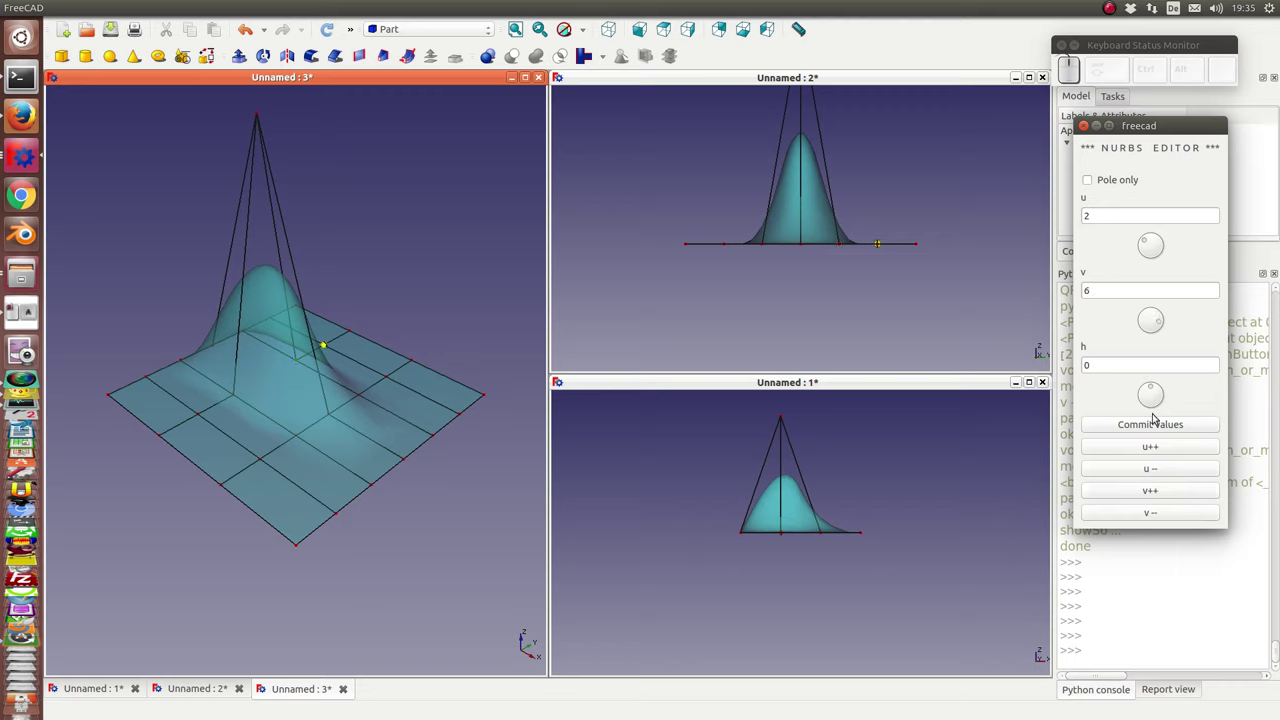
pyautogui.click(1154, 390)
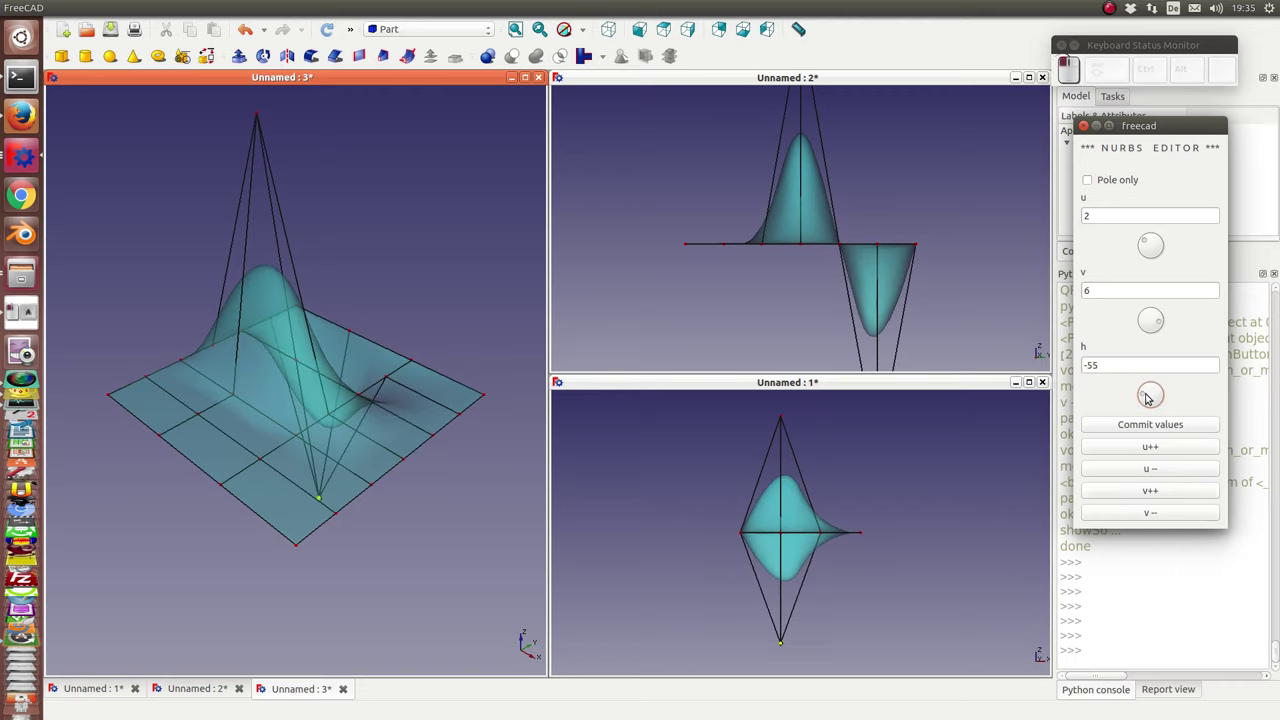
# - Lift the edge pole at u=4, v=6 slightly to height 11
pyautogui.click(1166, 468)
pyautogui.click(1166, 468)
pyautogui.click(1156, 393)
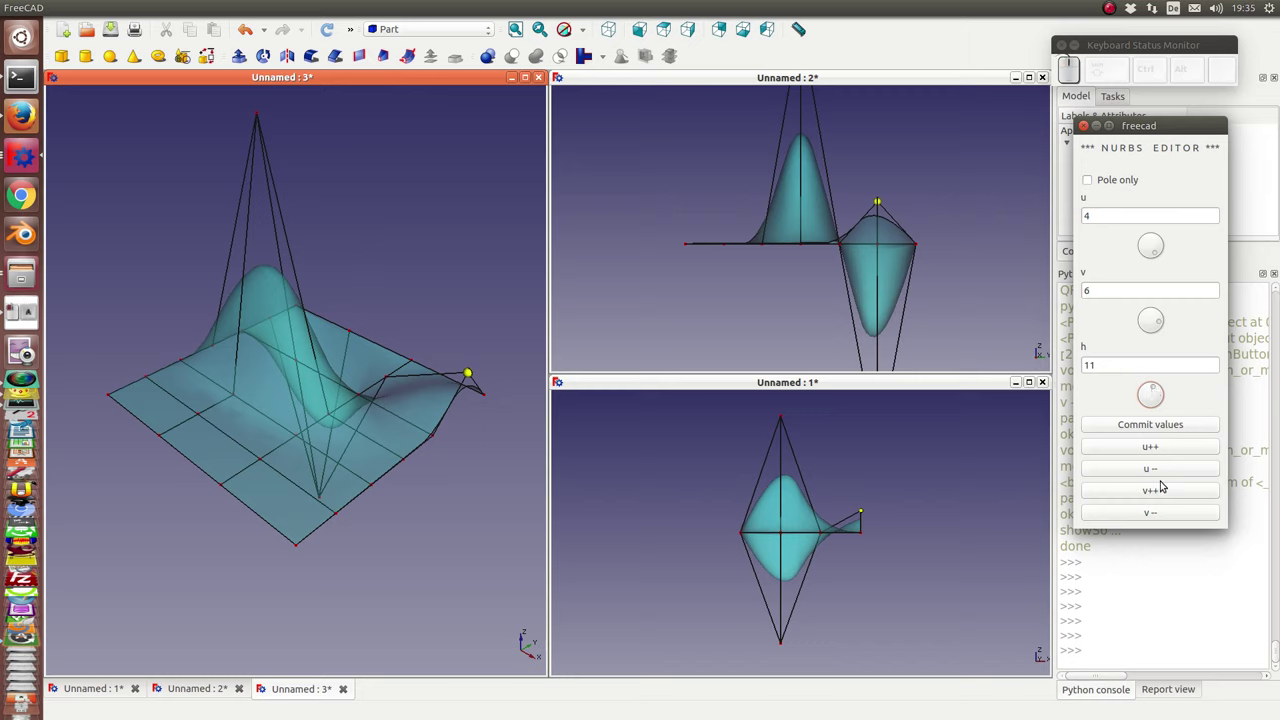
# - Push the corner pole at v=7 down to height -30
pyautogui.click(1157, 488)
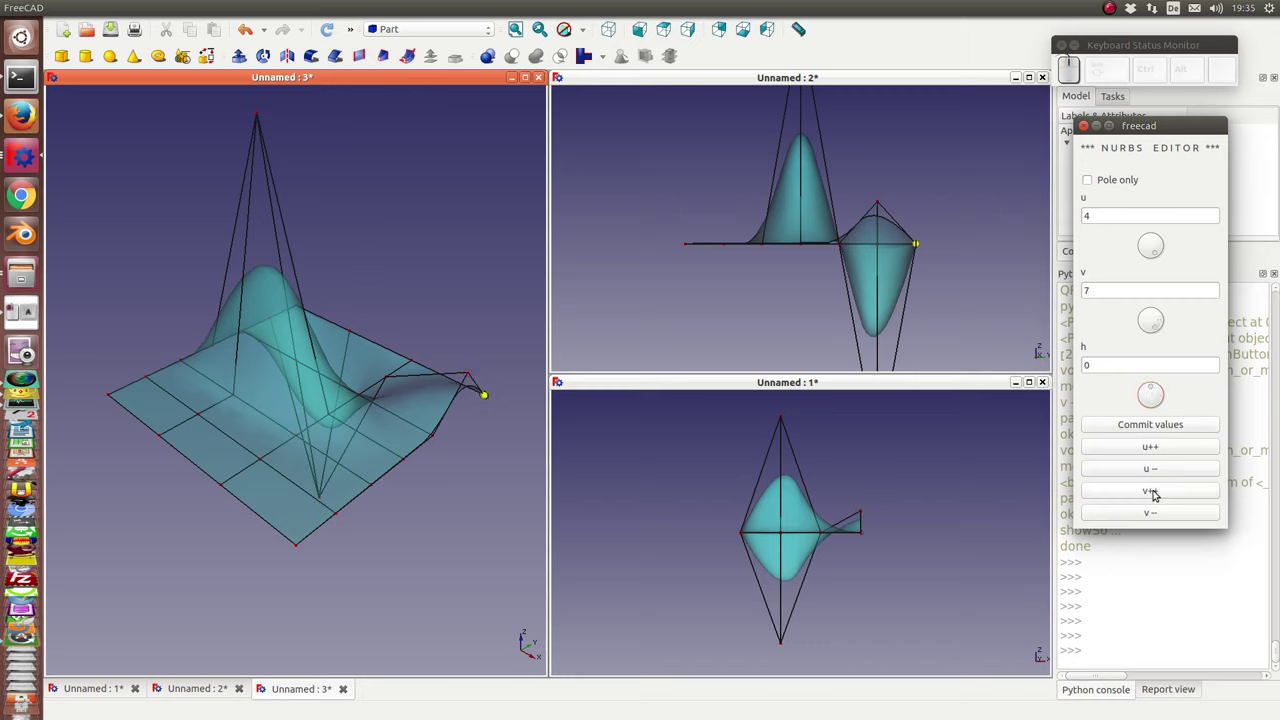
pyautogui.click(1151, 395)
pyautogui.press('Right')
pyautogui.press('Left')
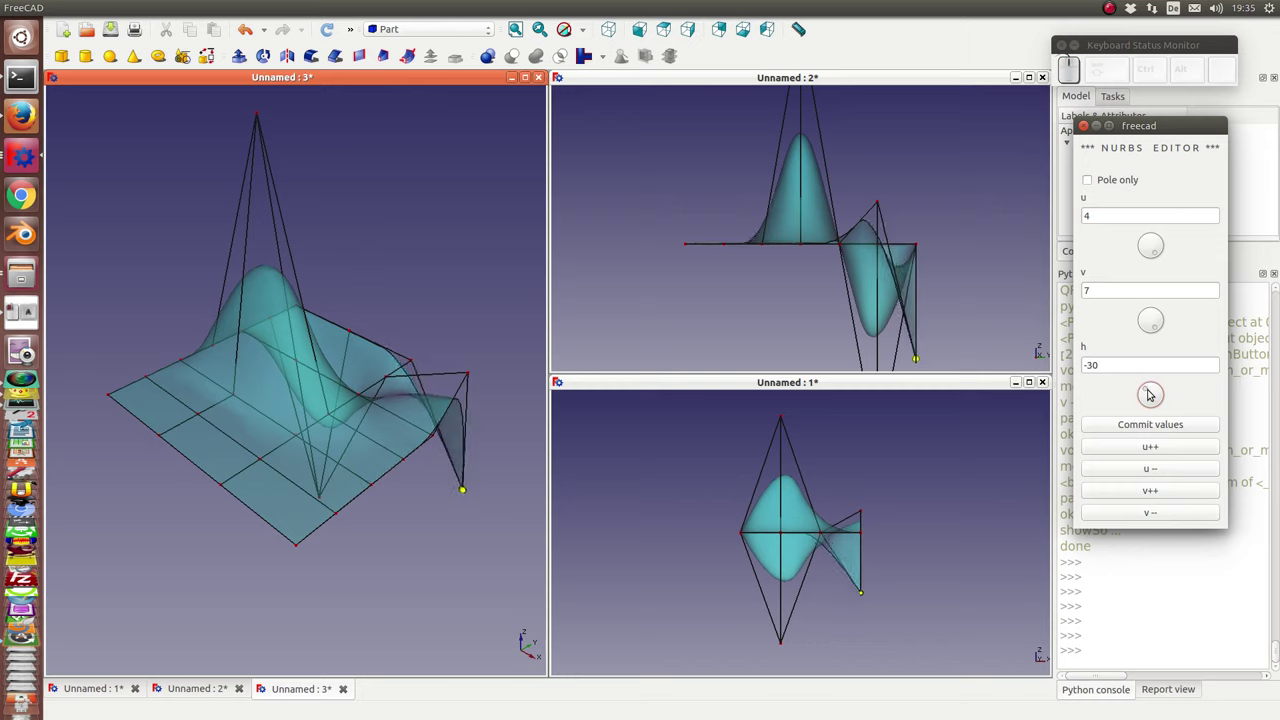
# - Raise the neighbouring edge pole at u=3 to height 21
pyautogui.click(1172, 468)
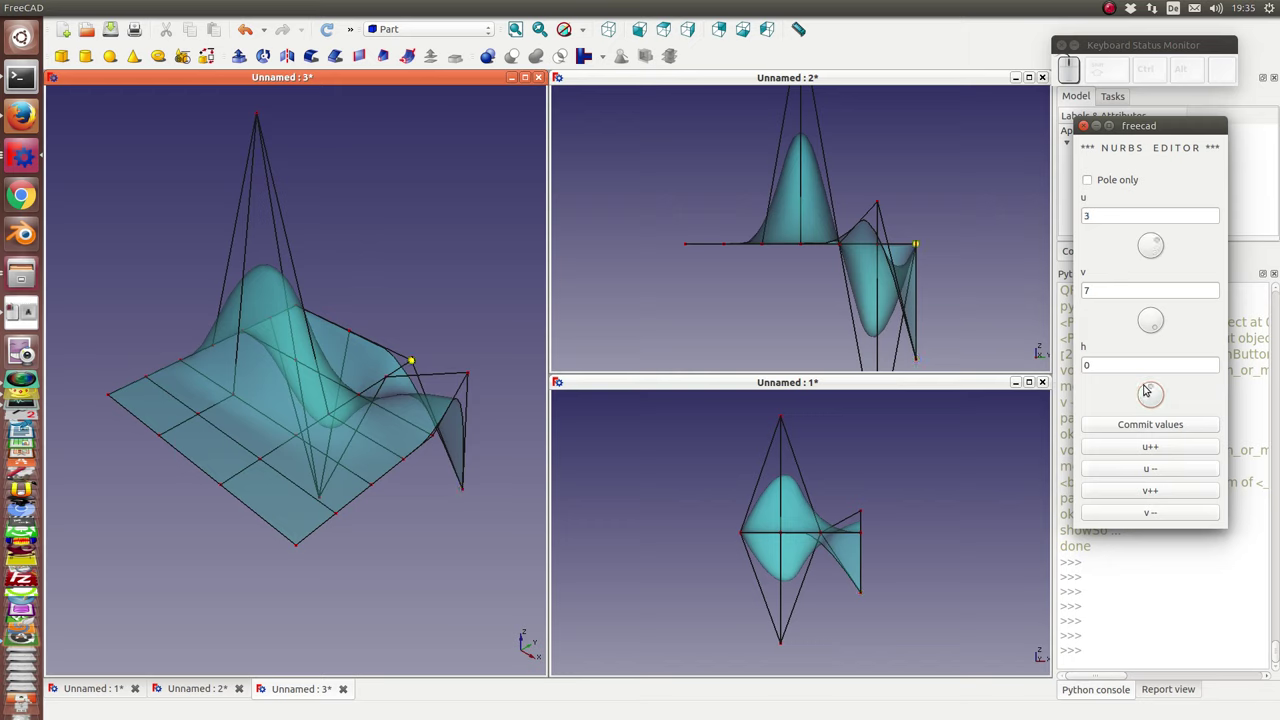
pyautogui.press('shift+Tab')
pyautogui.press('shift+Right')
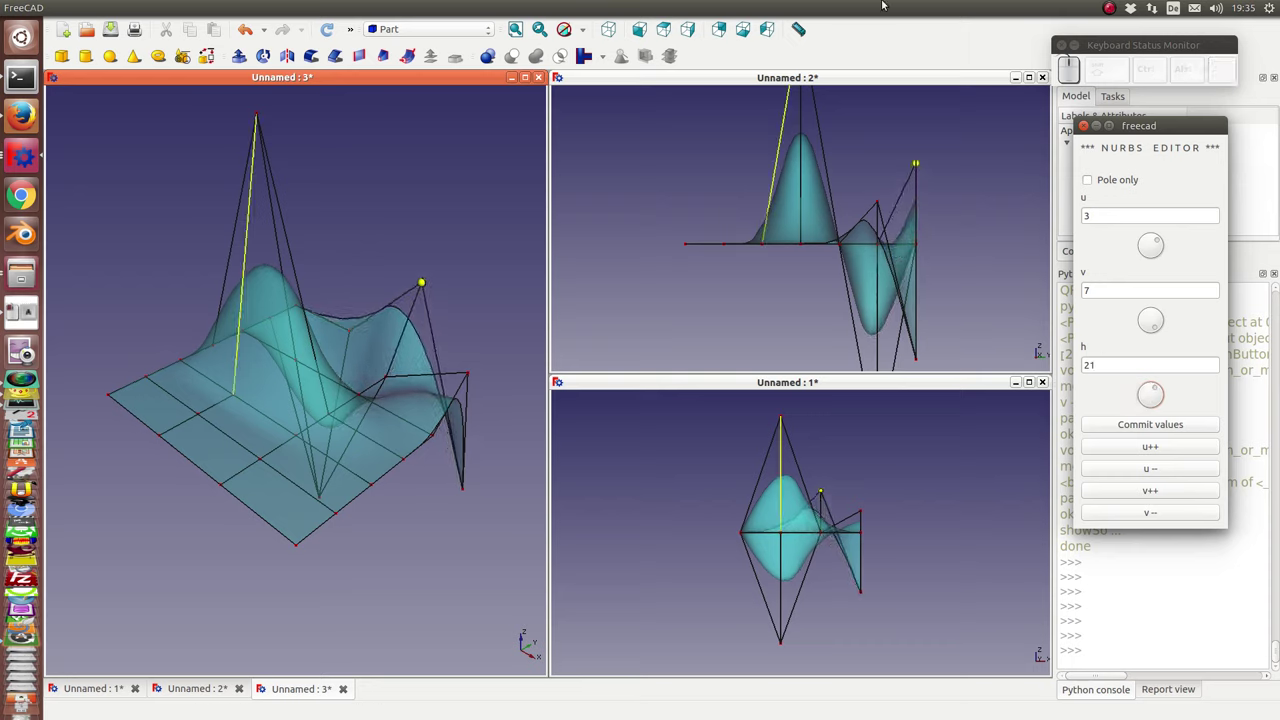
# - Select the pole at u=2, v=3 beside the first peak and raise it to 34
pyautogui.moveTo(1162, 245); pyautogui.dragTo(1141, 327)
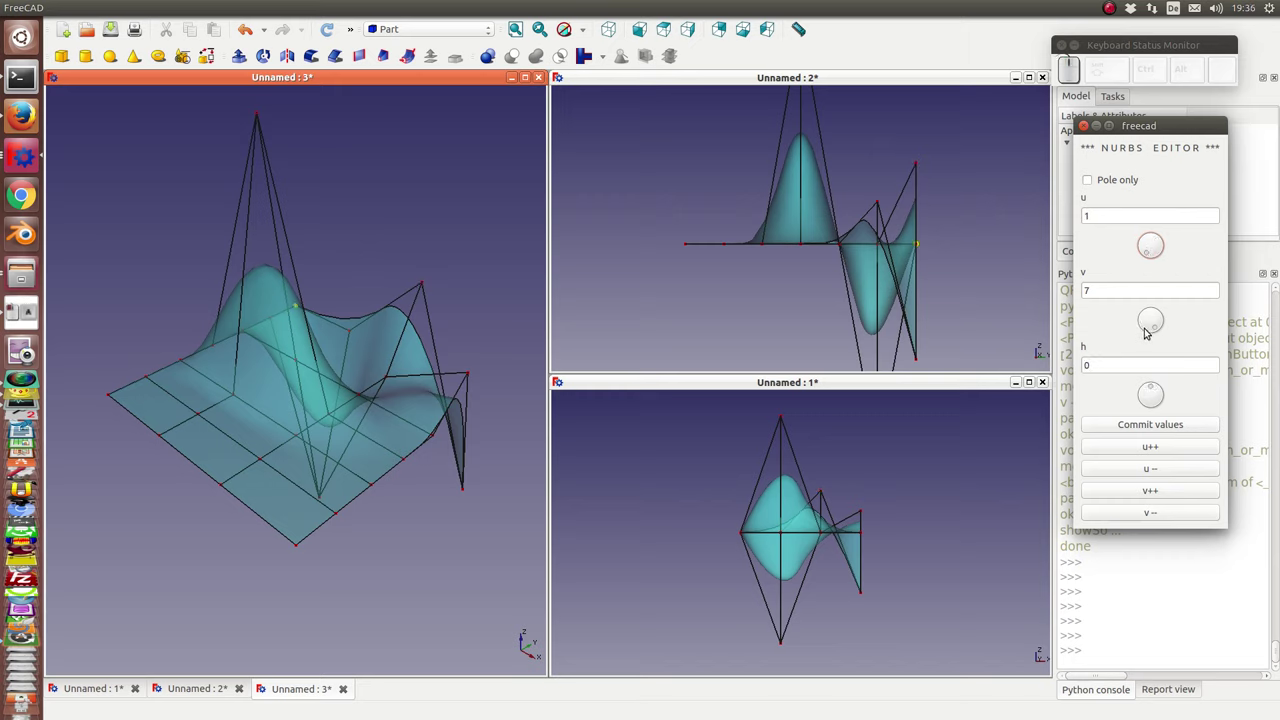
pyautogui.moveTo(1159, 330); pyautogui.dragTo(1142, 322)
pyautogui.moveTo(1147, 311); pyautogui.dragTo(1147, 314)
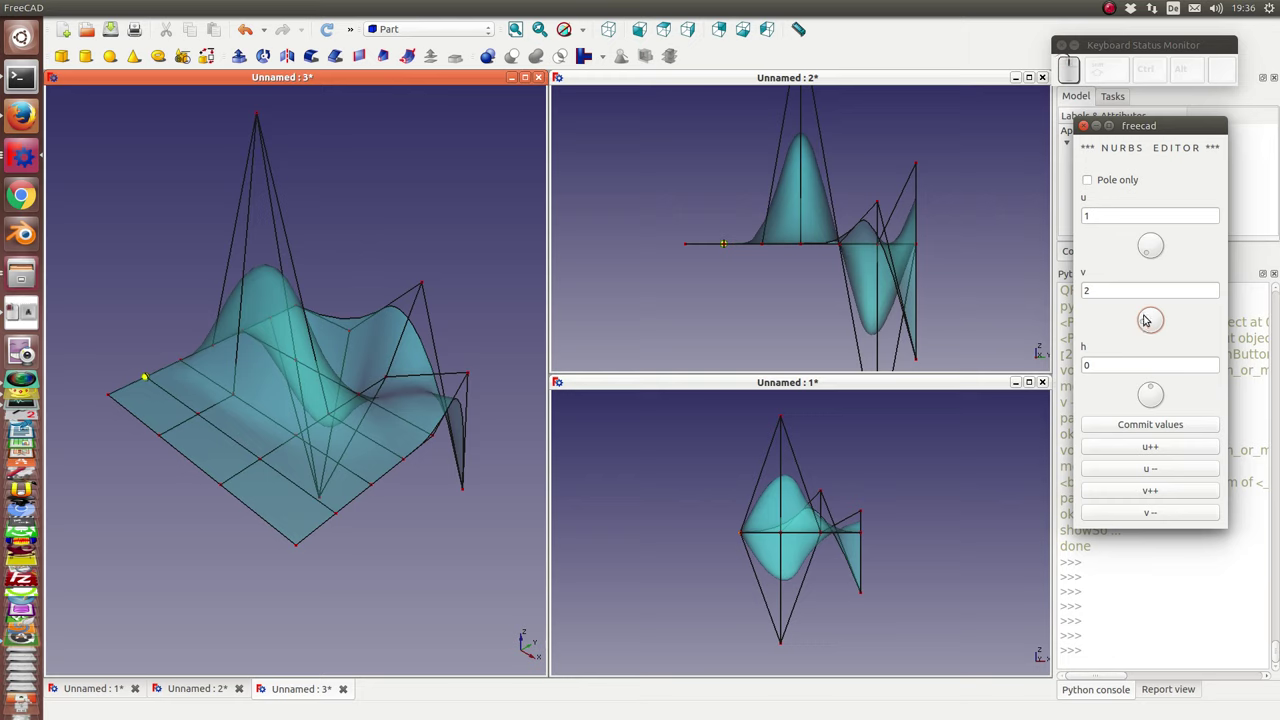
pyautogui.click(1170, 497)
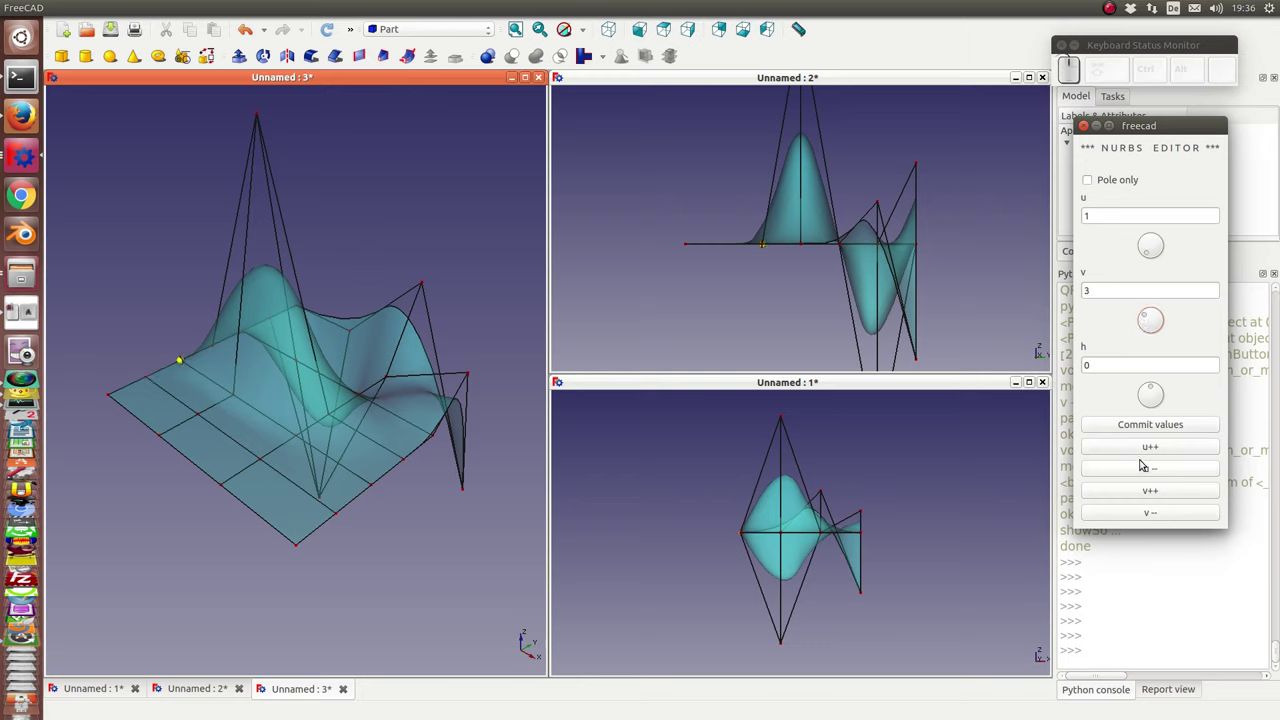
pyautogui.click(1152, 445)
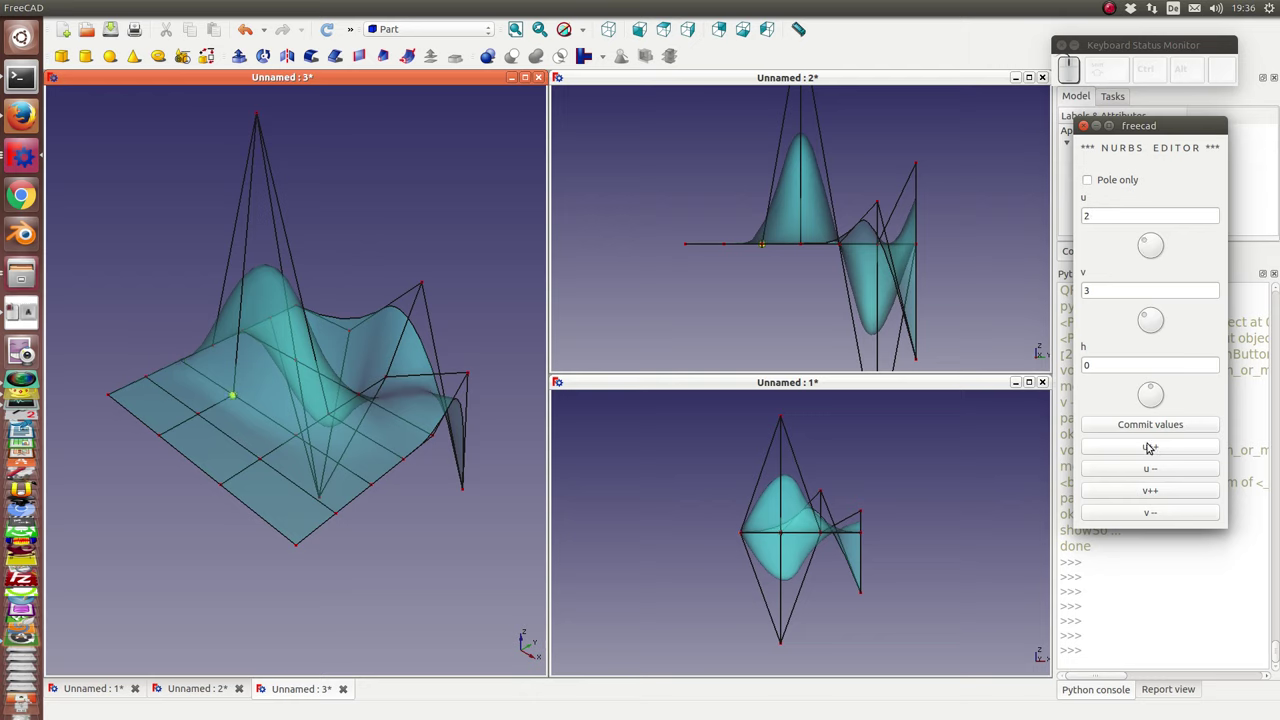
pyautogui.click(1155, 383)
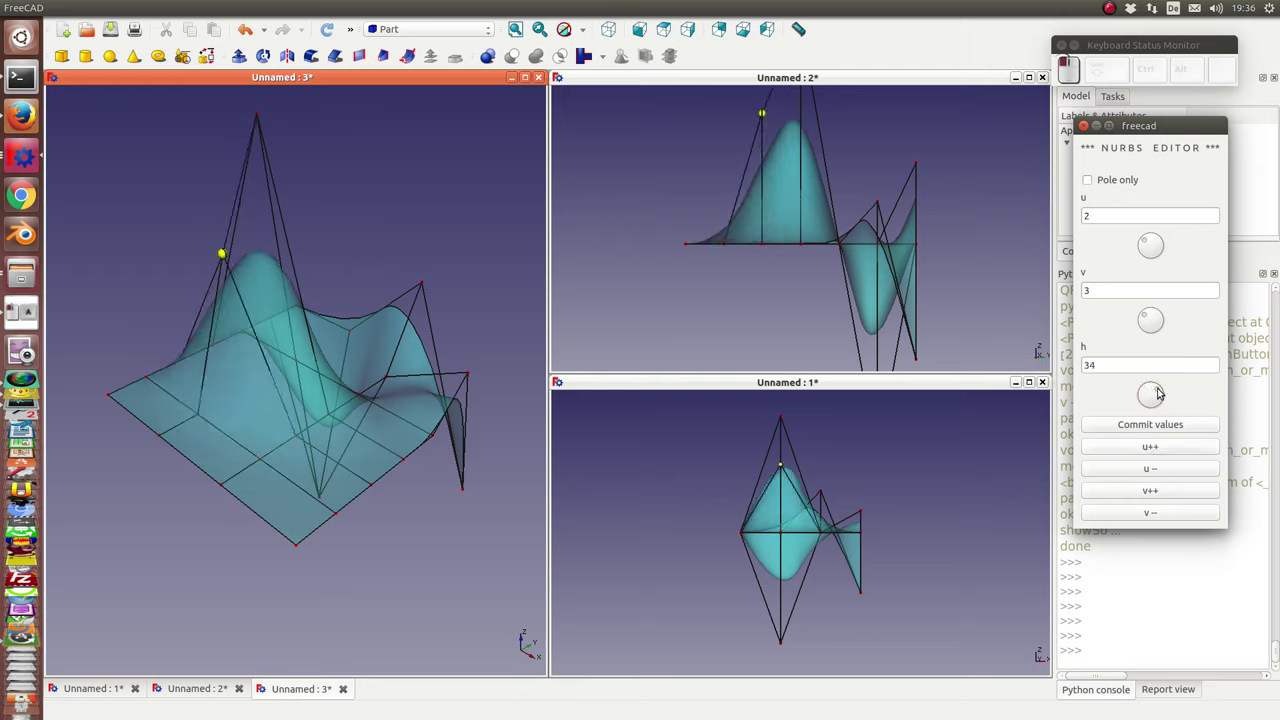
# - Raise the poles at u=3, v=3 to 50 and u=3, v=2 to about 41–44, widening the hump
pyautogui.click(1164, 453)
pyautogui.click(1157, 393)
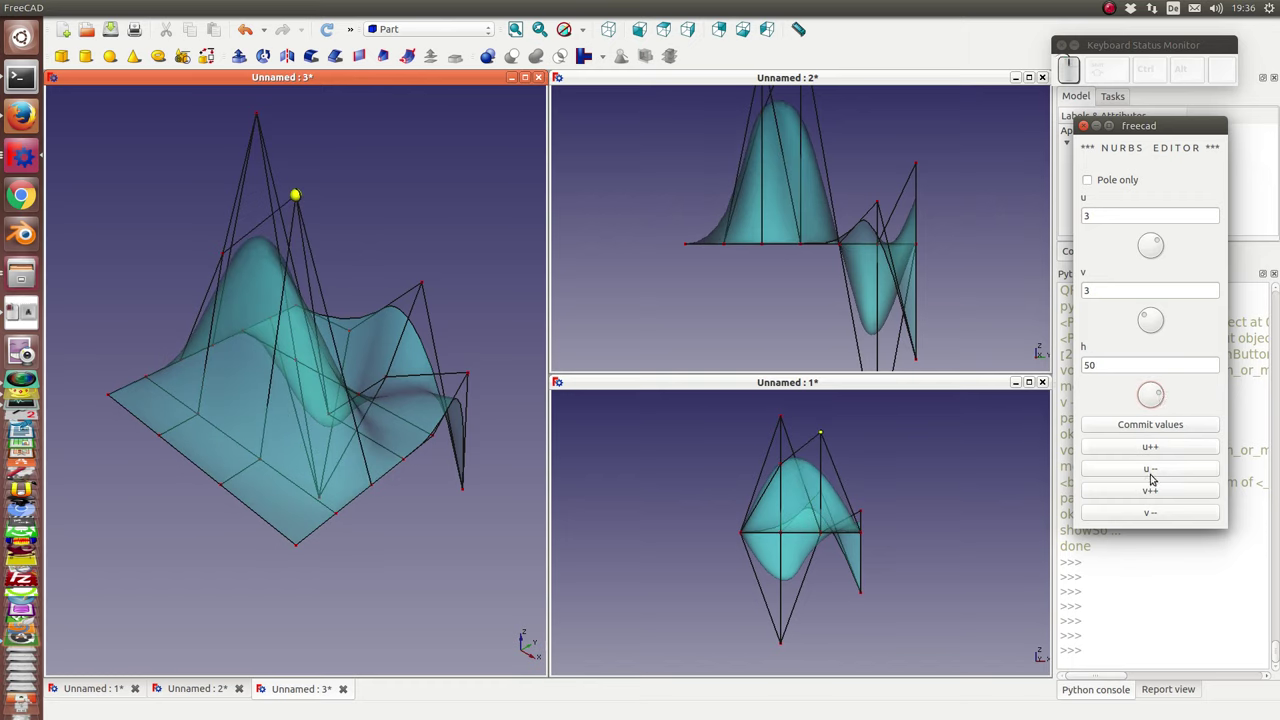
pyautogui.click(1151, 512)
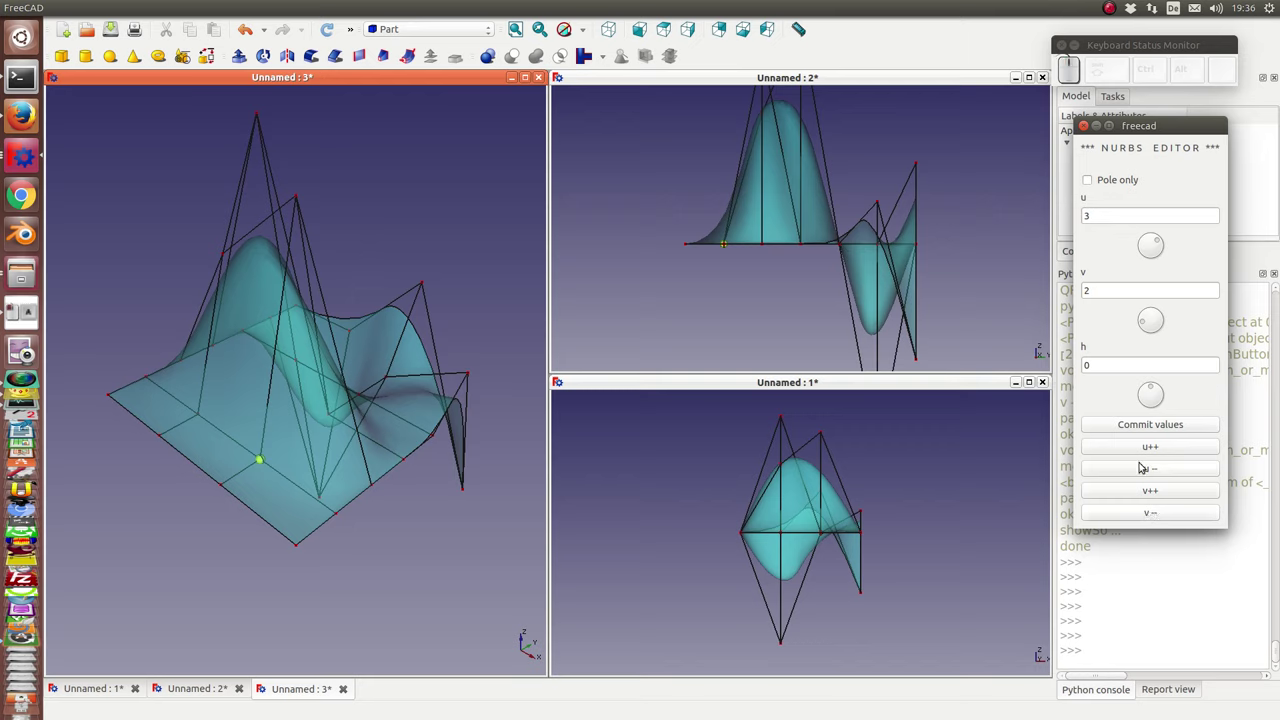
pyautogui.click(1154, 391)
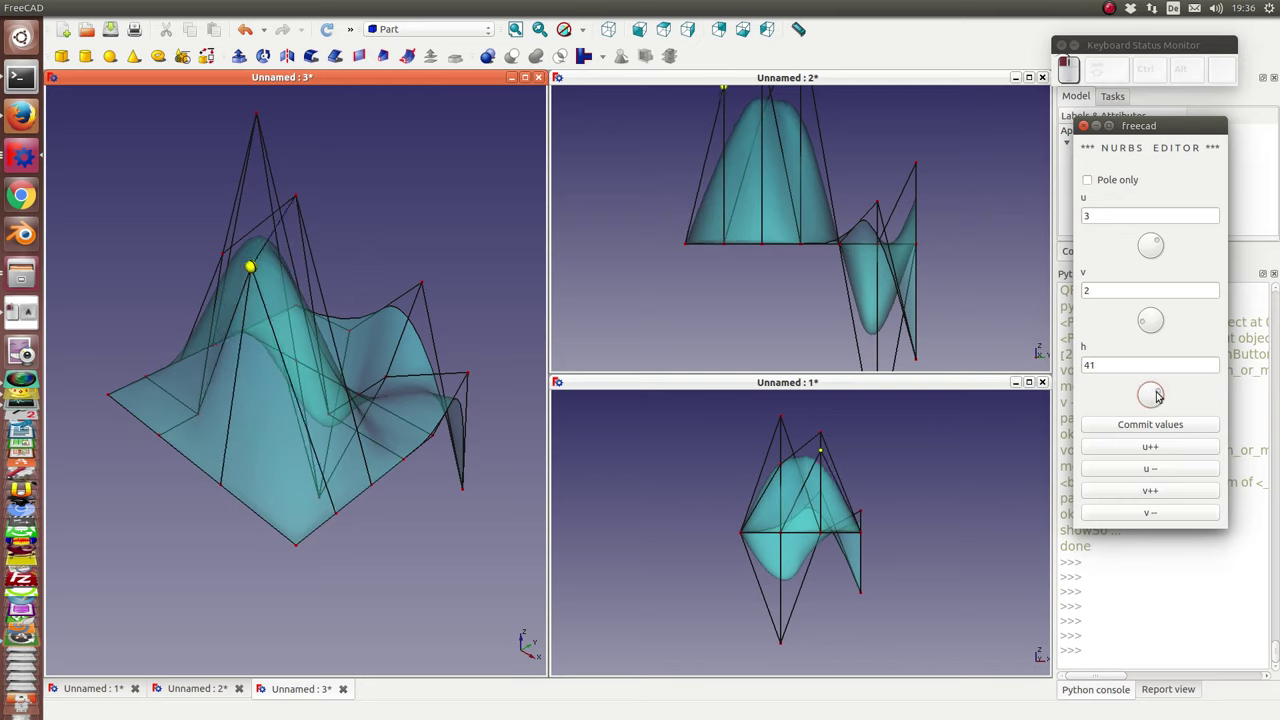